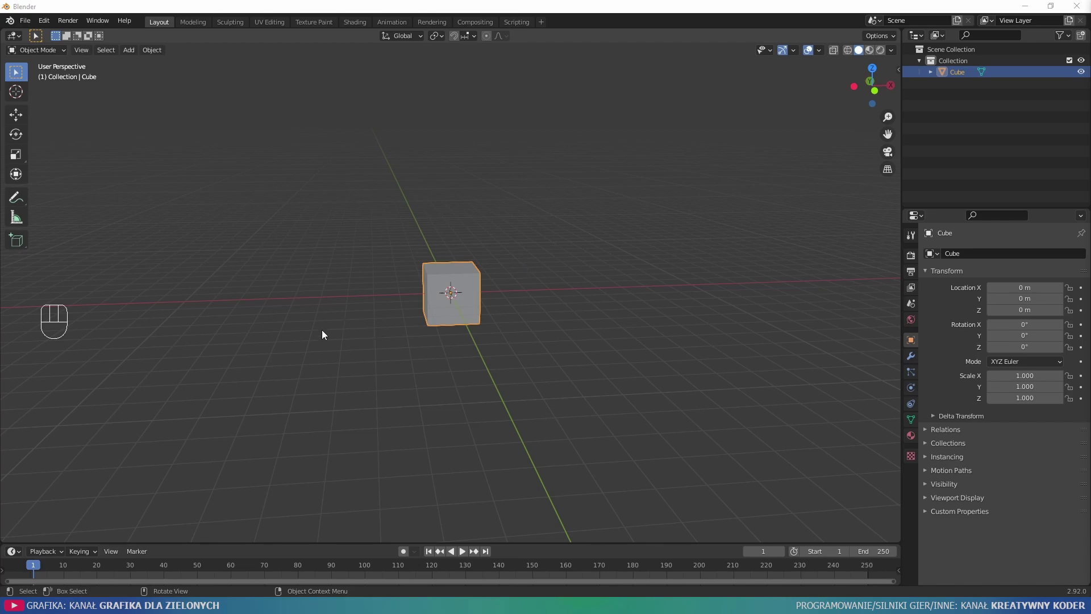
Enter Edit Mode on the cube and activate the Spin tool from the toolbar flyout.
{"action": "left_click_drag", "start_coordinate": [31, 50], "coordinate": [53, 72]}
{"action": "left_click_drag", "start_coordinate": [26, 386], "coordinate": [214, 210]}
{"action": "left_click_drag", "start_coordinate": [27, 384], "coordinate": [72, 386]}
{"action": "left_click_drag", "start_coordinate": [26, 384], "coordinate": [104, 382]}
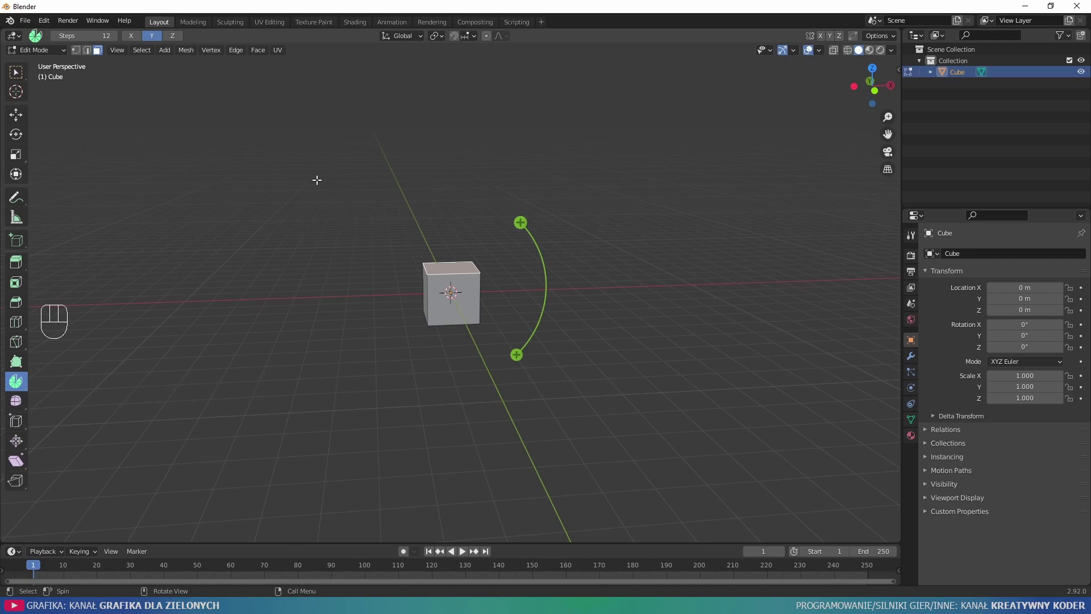
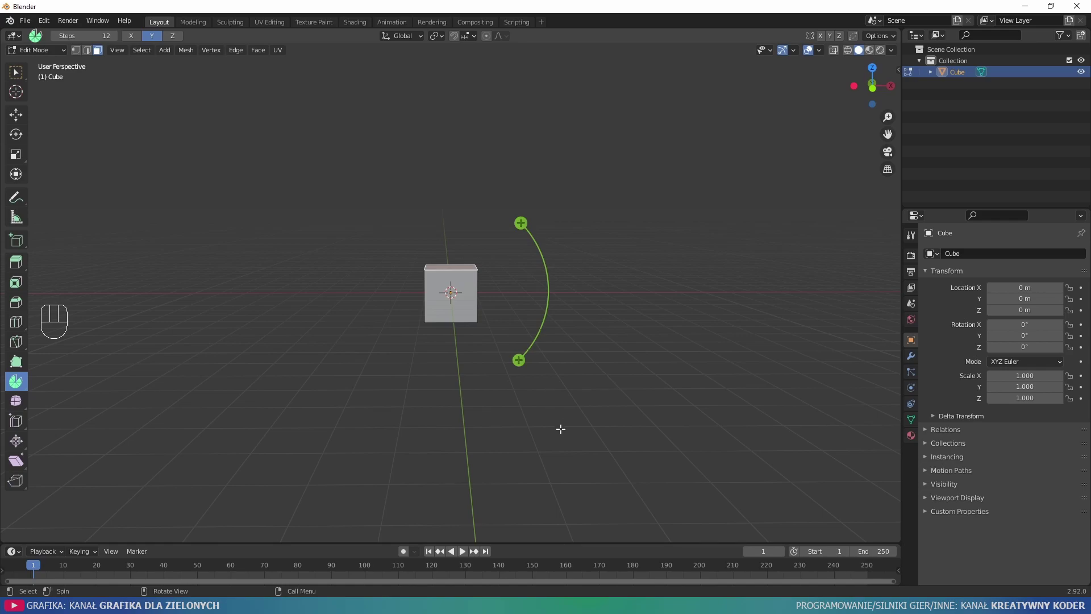
Cycle the spin axis buttons through Z only and X only, ending with X, Y and Z all enabled.
{"action": "left_click", "coordinate": [128, 44]}
{"action": "left_click", "coordinate": [180, 39]}
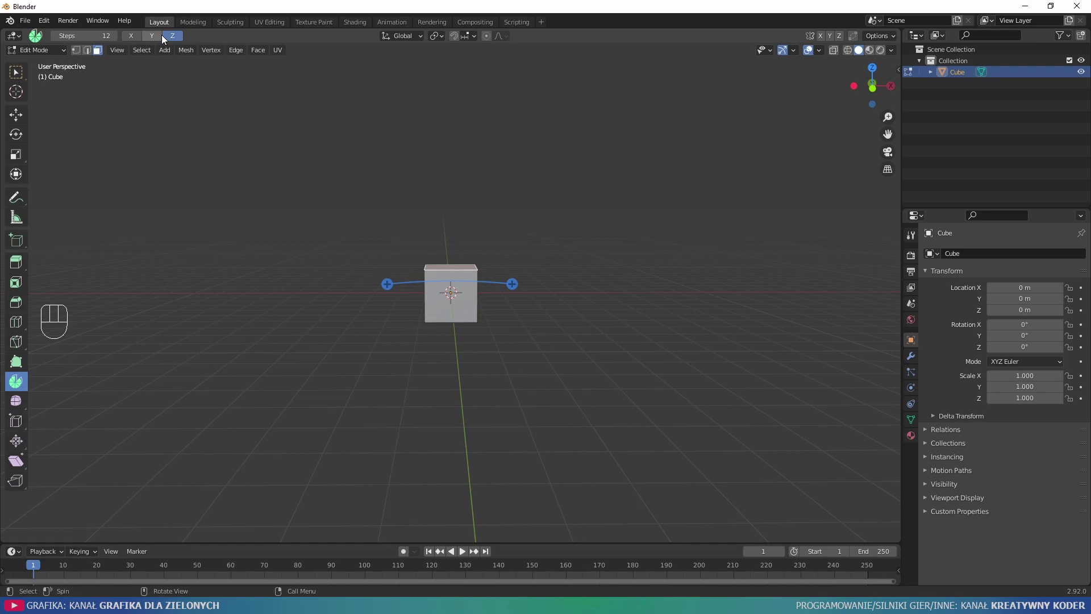
{"action": "left_click", "coordinate": [154, 39]}
{"action": "left_click", "coordinate": [141, 41]}
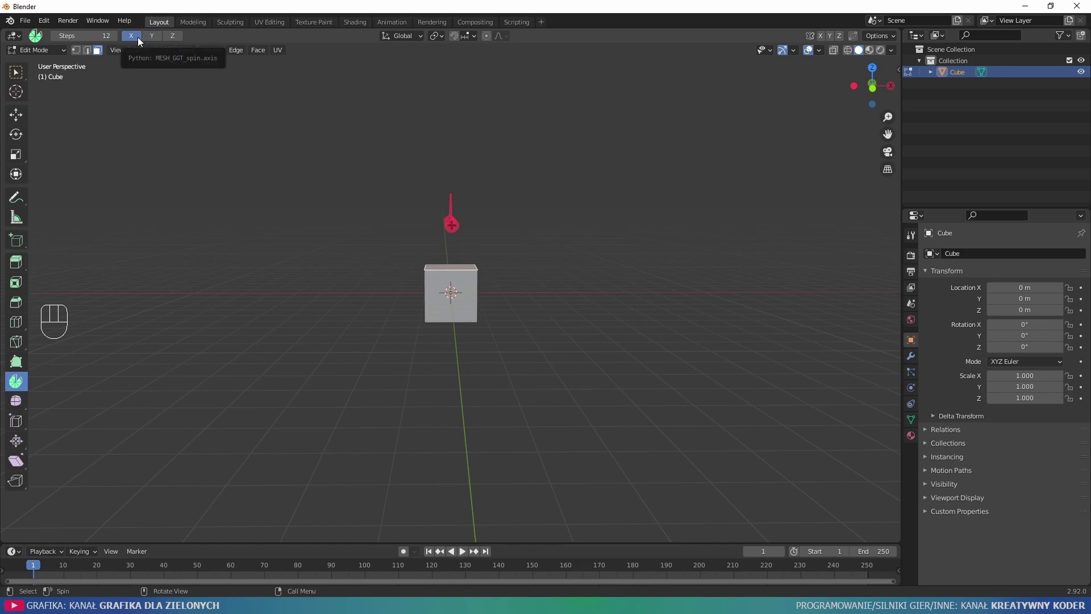
{"action": "left_click", "coordinate": [165, 41]}
{"action": "left_click", "coordinate": [170, 38]}
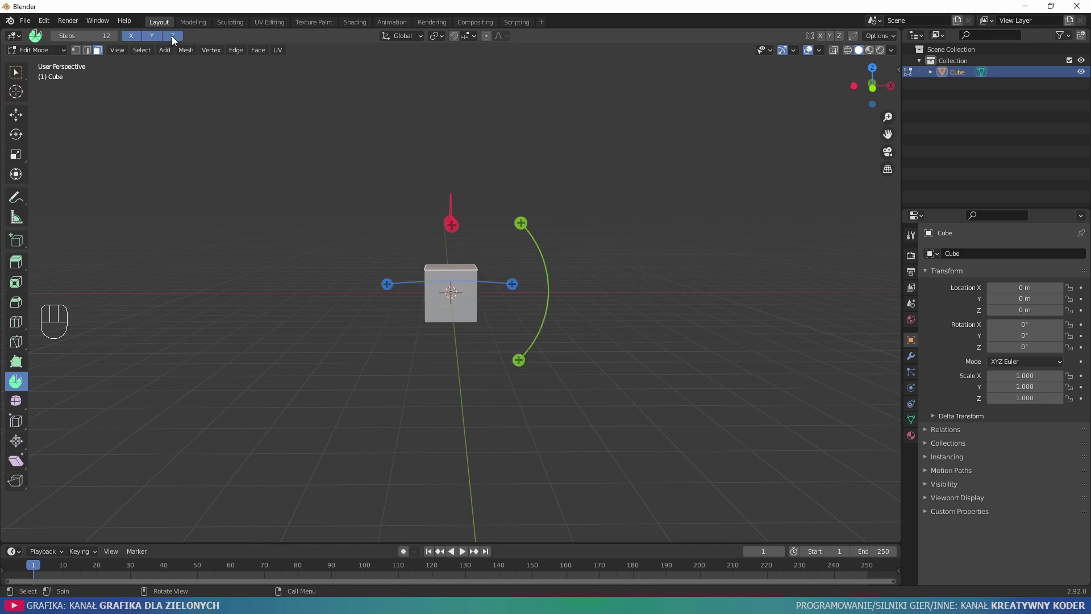
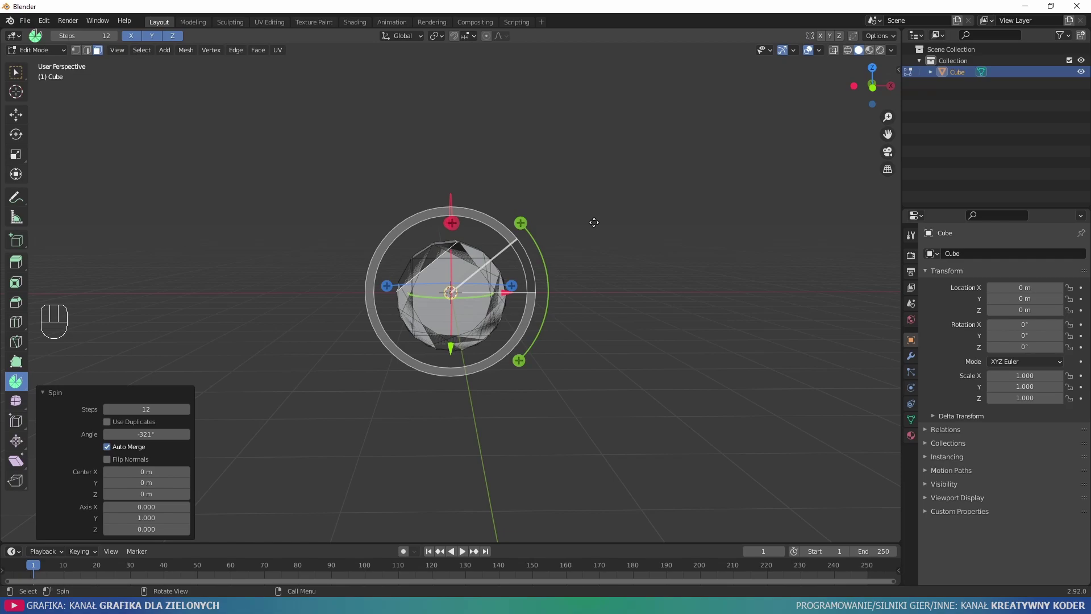
Undo the trial Y-axis spin so the cube is plain again.
{"action": "key", "text": "ctrl+z"}
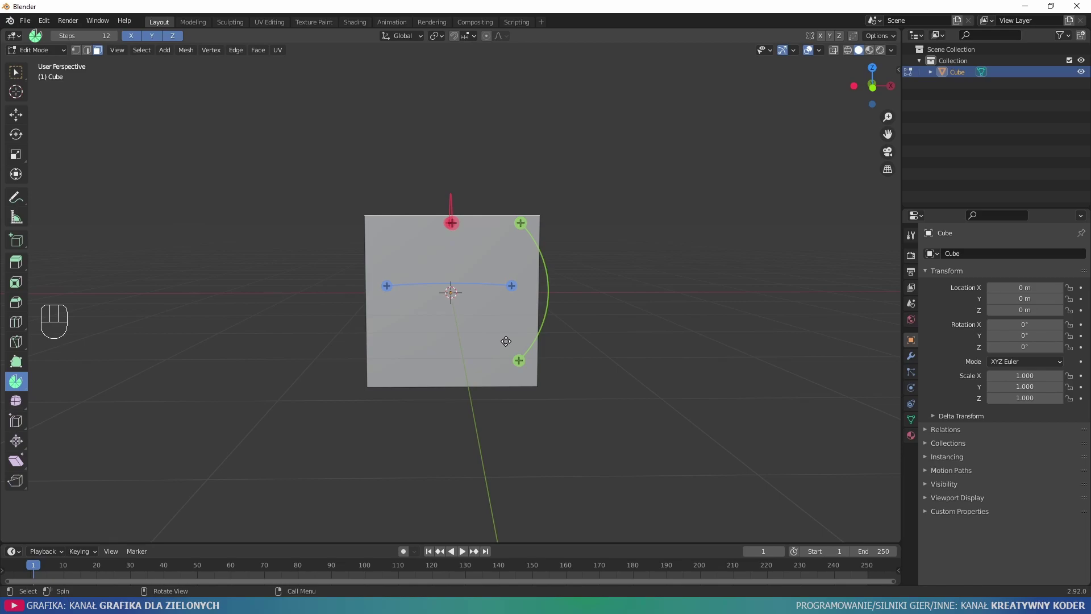
{"action": "key", "text": "KP_1"}
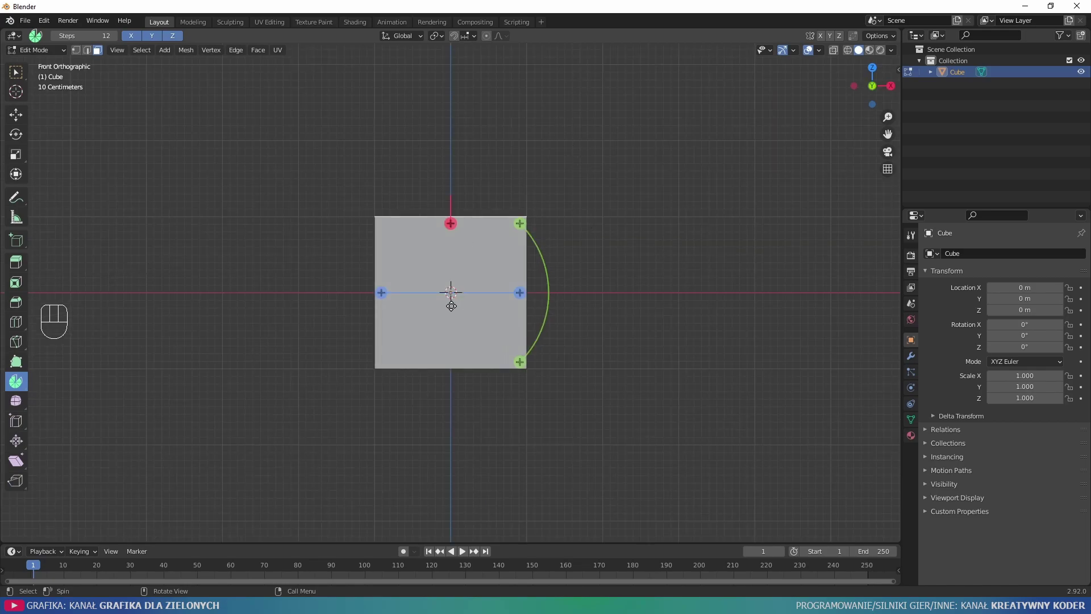
{"action": "left_click", "coordinate": [568, 290]}
{"action": "left_click", "coordinate": [719, 226]}
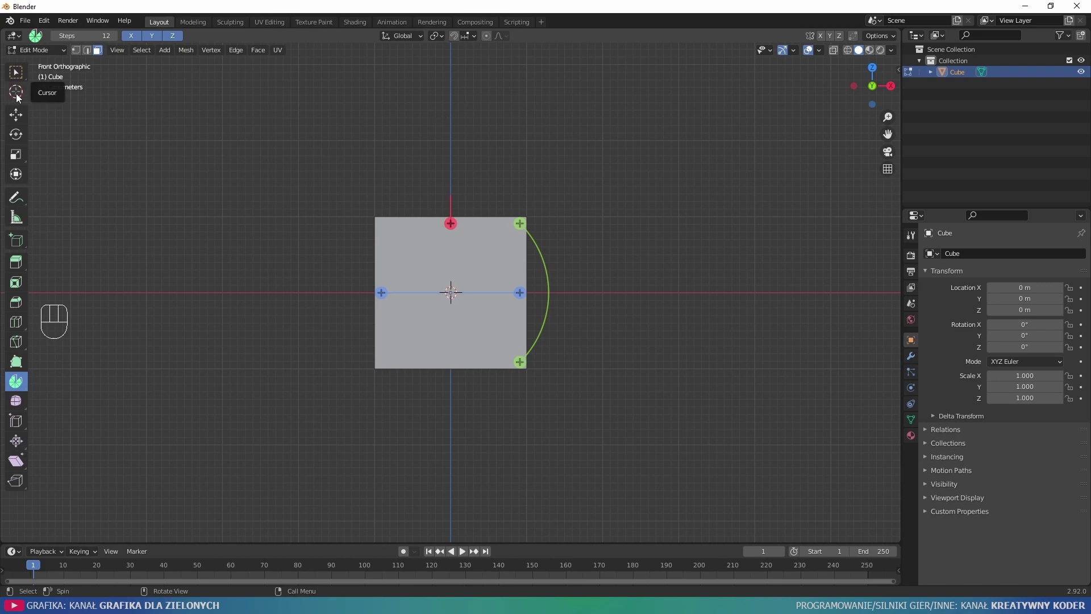
Place the 3D cursor about 4.11 m along X and check its location in the N-panel View tab.
{"action": "left_click", "coordinate": [16, 96]}
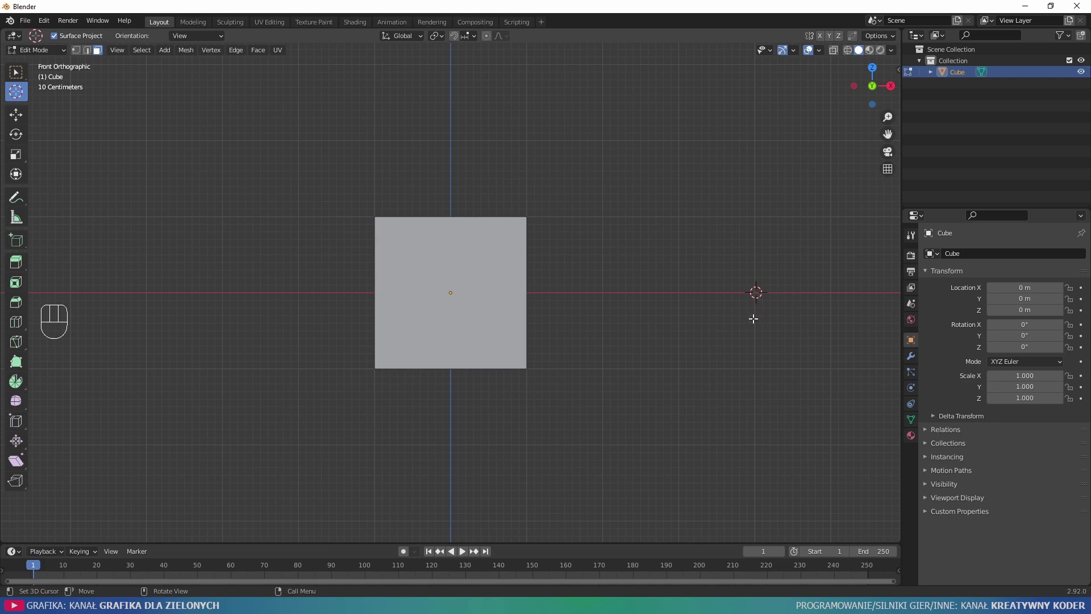
{"action": "key", "text": "n"}
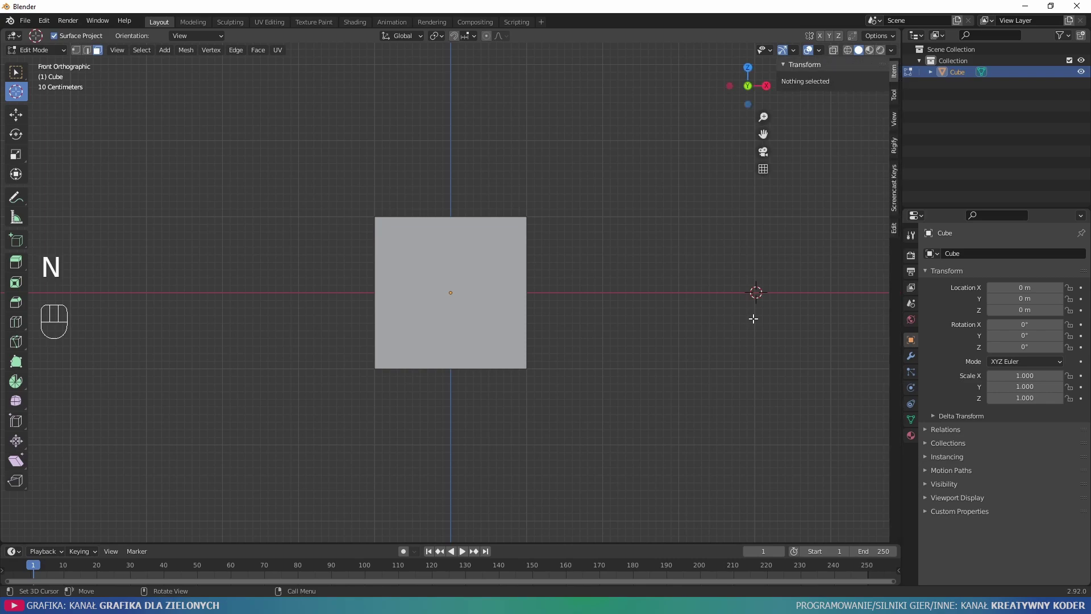
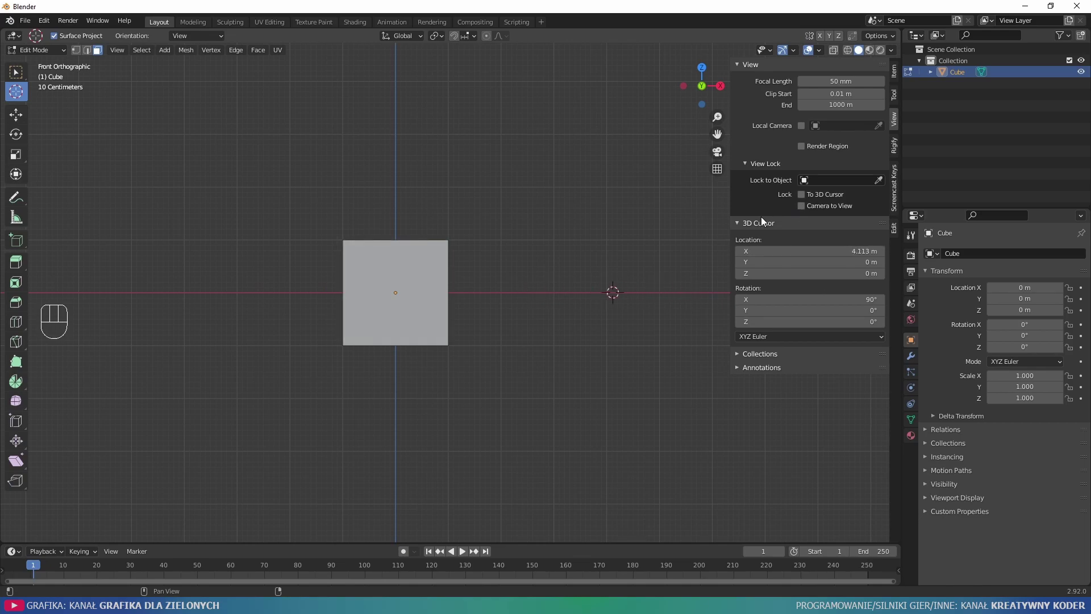
{"action": "key", "text": "n"}
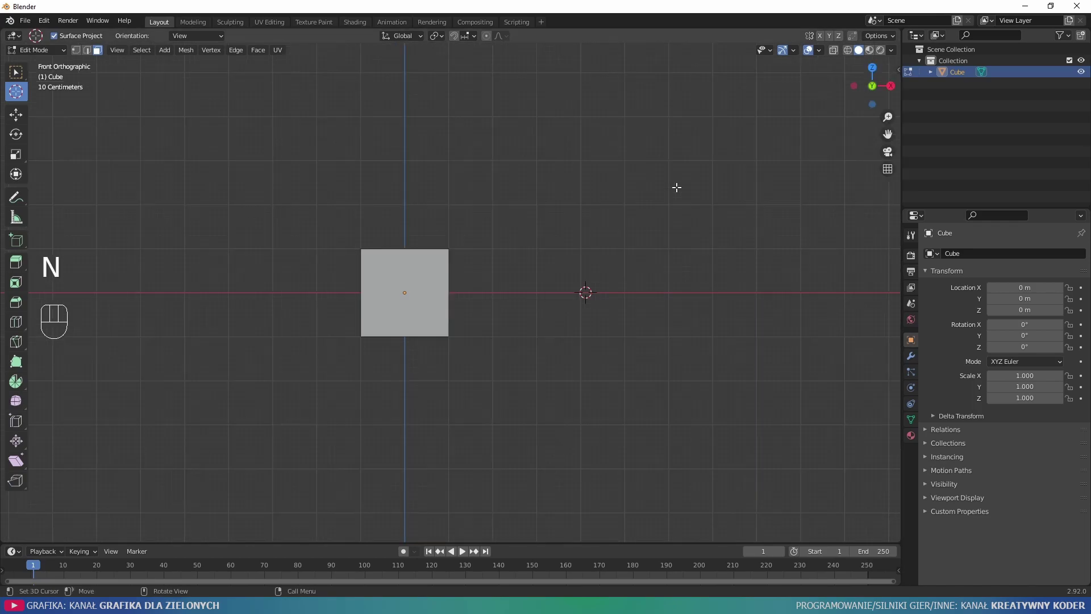
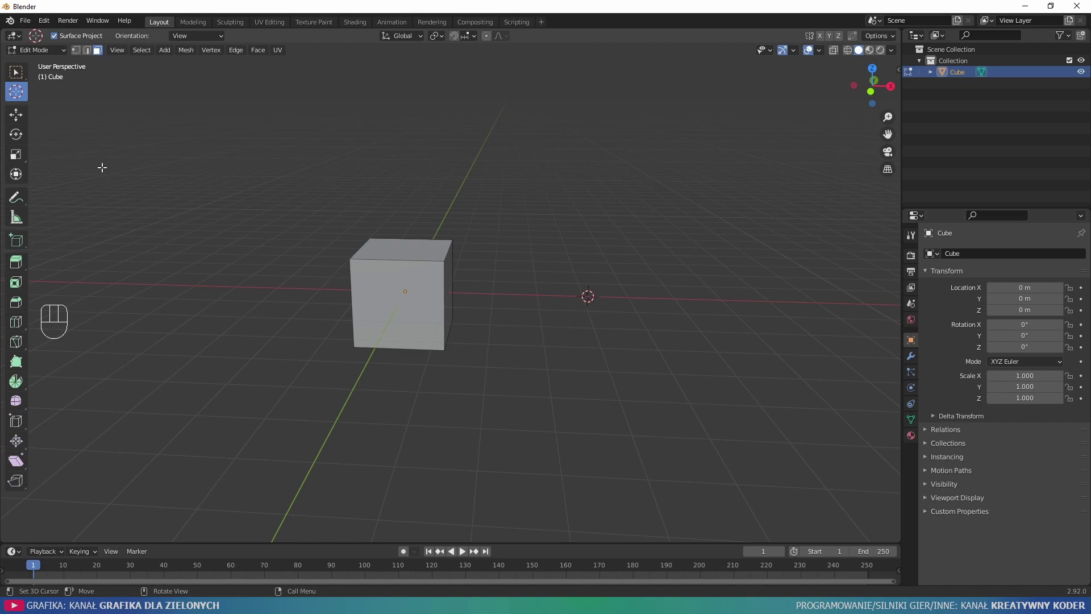
Return to box selection, undo the trial half-ring spin and face the cube in front orthographic view.
{"action": "left_click", "coordinate": [23, 114]}
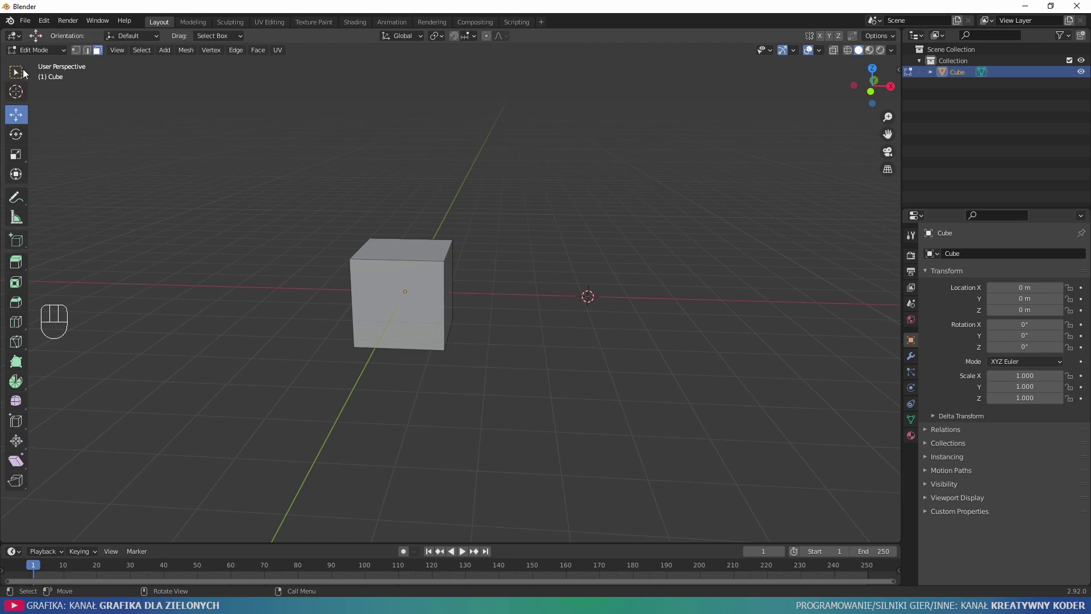
{"action": "left_click", "coordinate": [25, 73]}
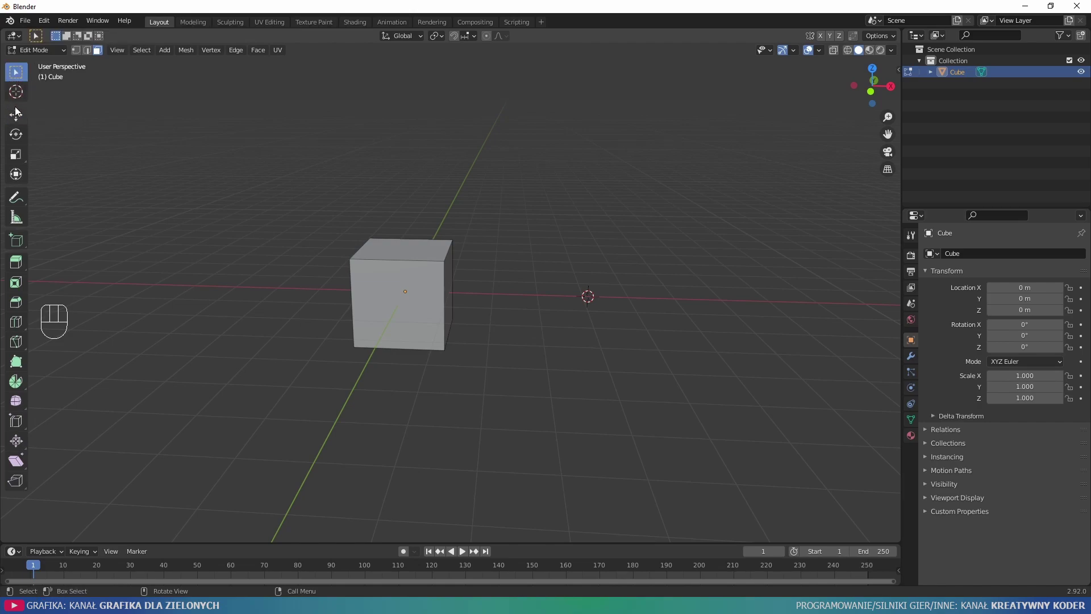
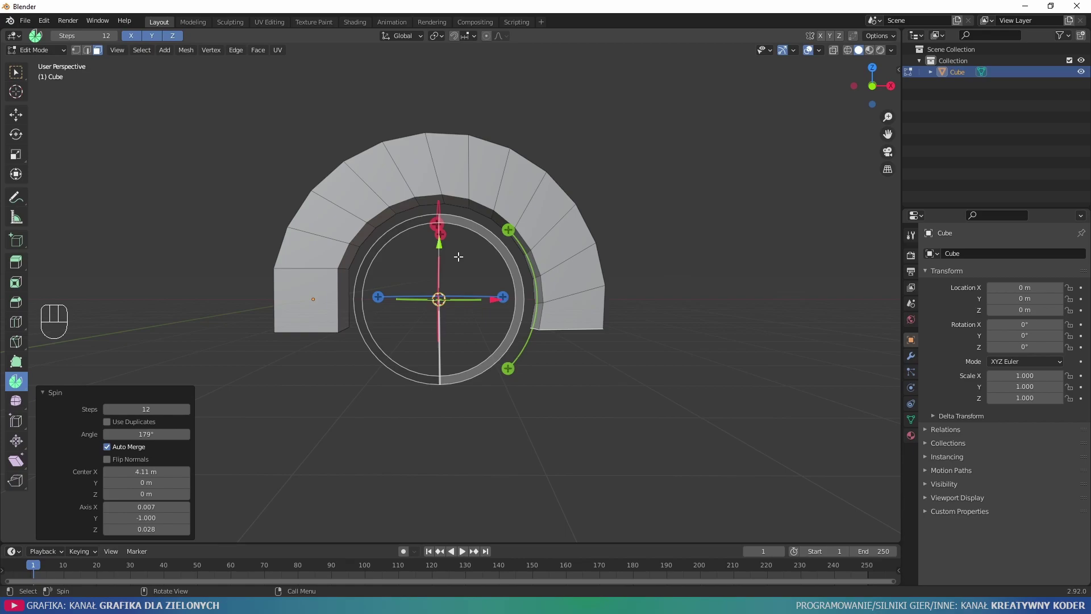
{"action": "key", "text": "ctrl+z"}
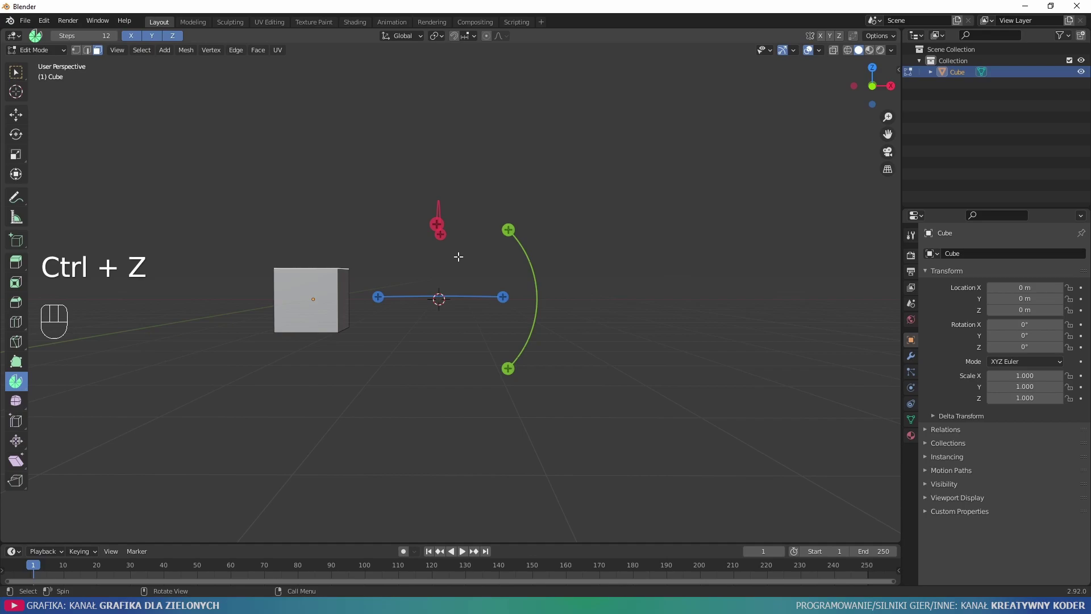
{"action": "key", "text": "KP_3"}
{"action": "key", "text": "KP_1"}
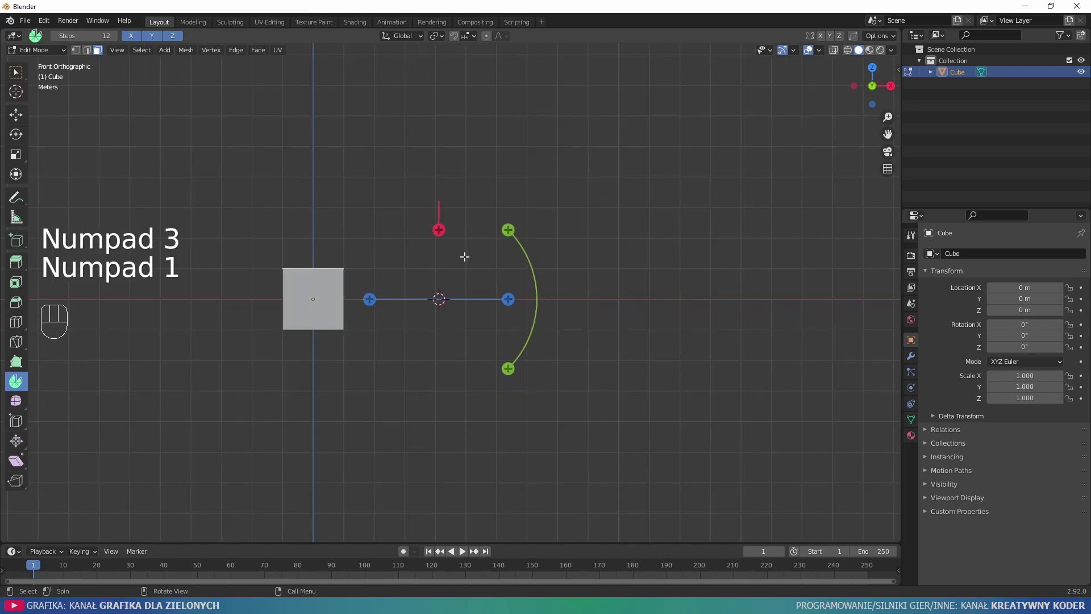
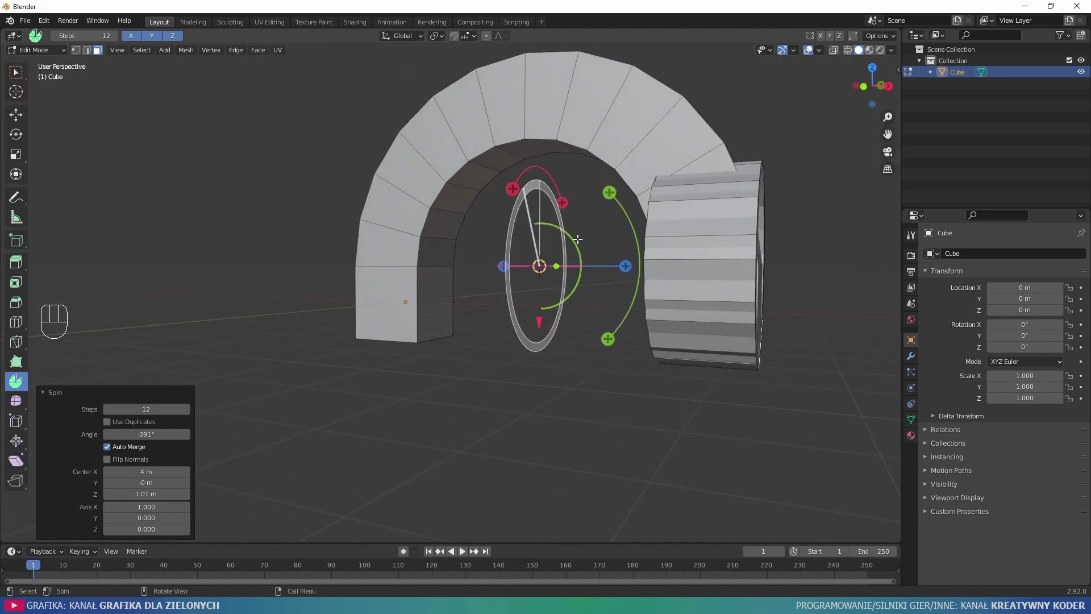
Undo the drum-like ring back to the plain cube and settle on the front orthographic view.
{"action": "left_click_drag", "start_coordinate": [632, 194], "coordinate": [642, 219]}
{"action": "key", "text": "ctrl+z"}
{"action": "key", "text": "ctrl+z"}
{"action": "key", "text": "ctrl+z"}
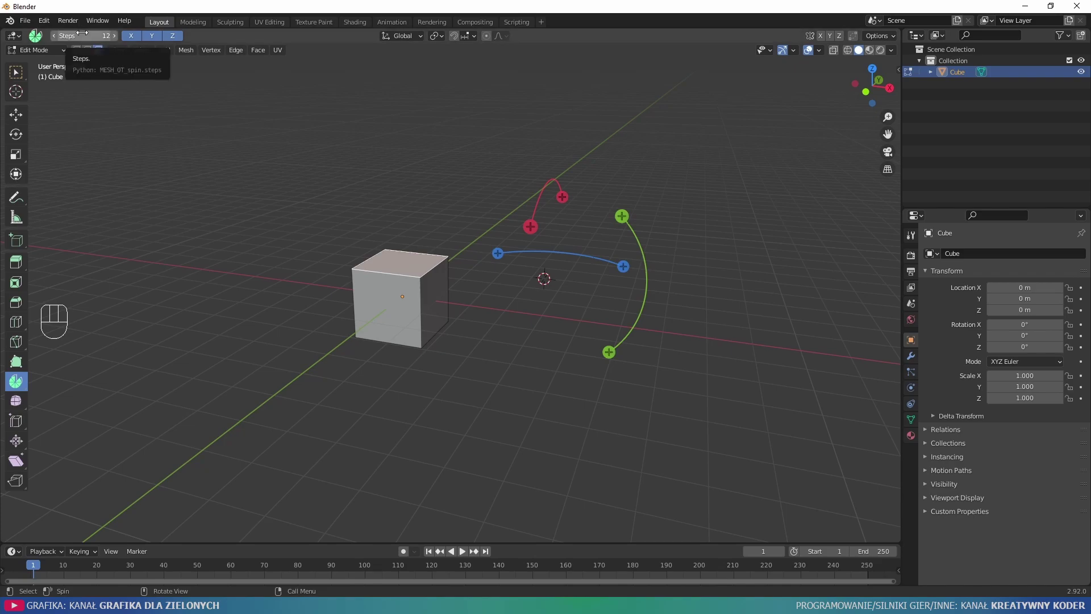
{"action": "key", "text": "KP_3"}
{"action": "key", "text": "KP_2"}
{"action": "key", "text": "KP_1"}
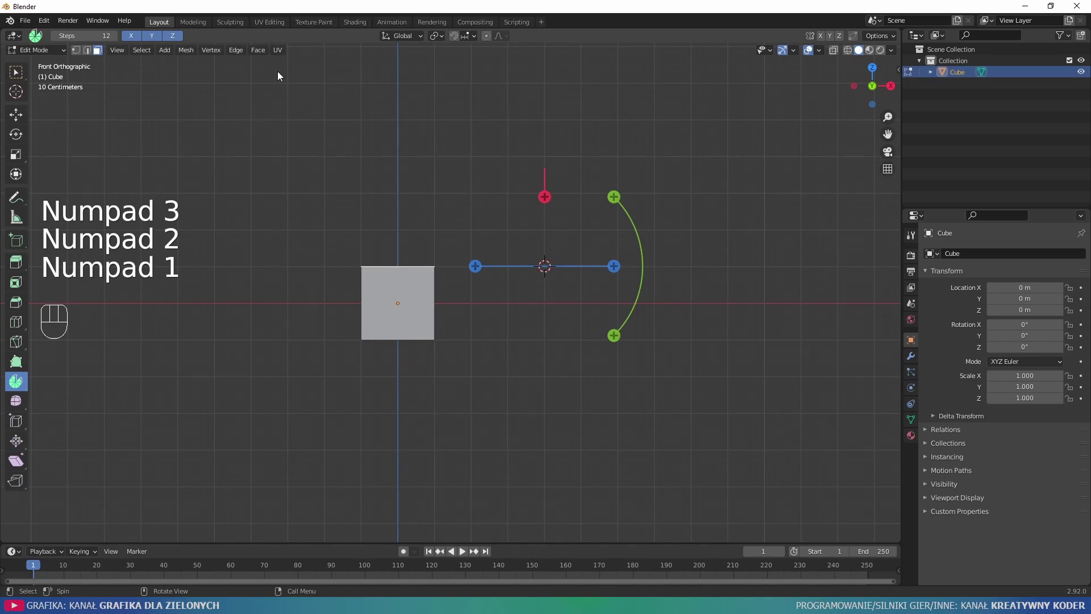
Drag the Spin gizmo arc to spin the cube into a half-circle arch around the 3D cursor.
{"action": "left_click_drag", "start_coordinate": [505, 269], "coordinate": [689, 268]}
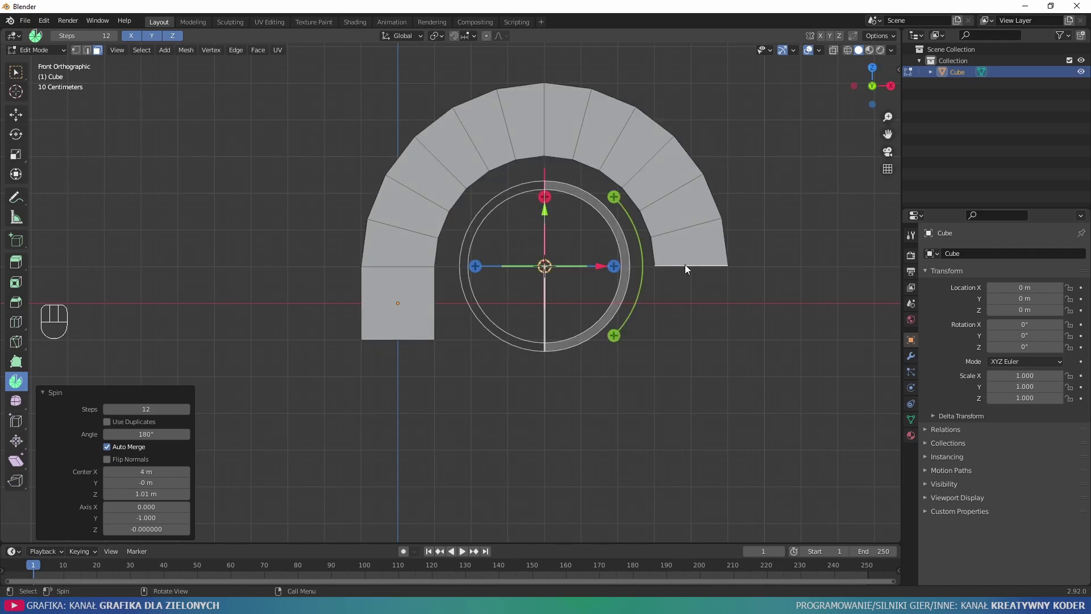
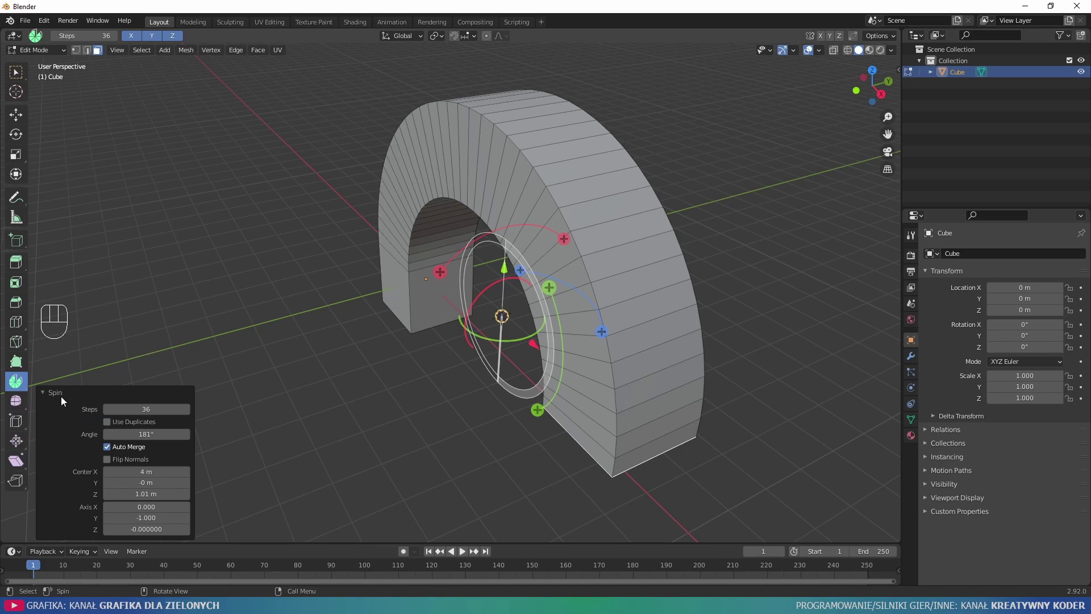
Collapse and re-expand the Adjust Last Operation Spin panel to reach its Steps and Angle fields.
{"action": "left_click", "coordinate": [61, 397]}
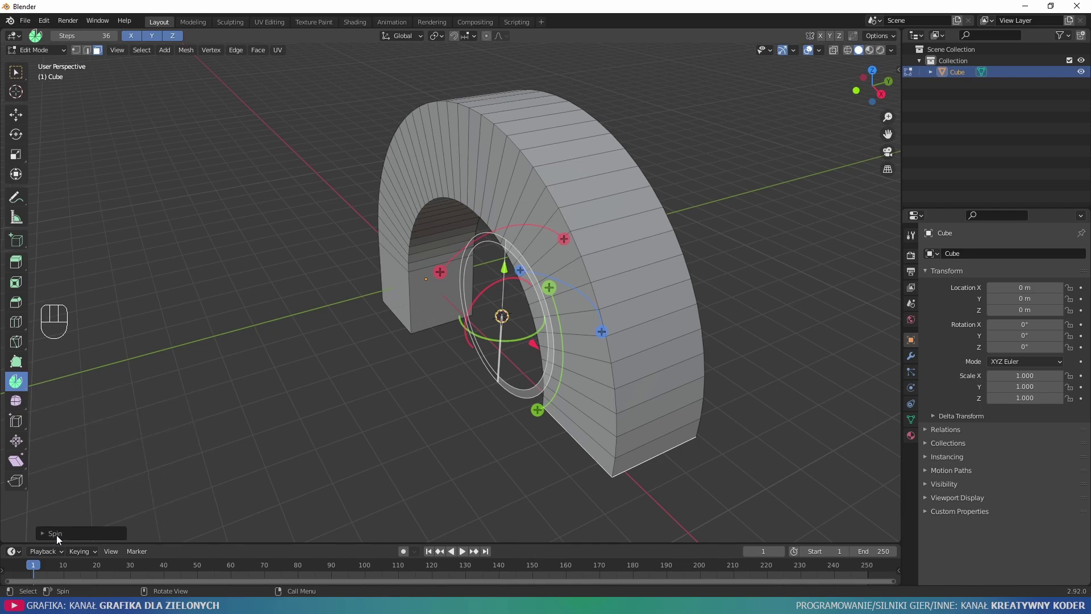
{"action": "left_click", "coordinate": [59, 538]}
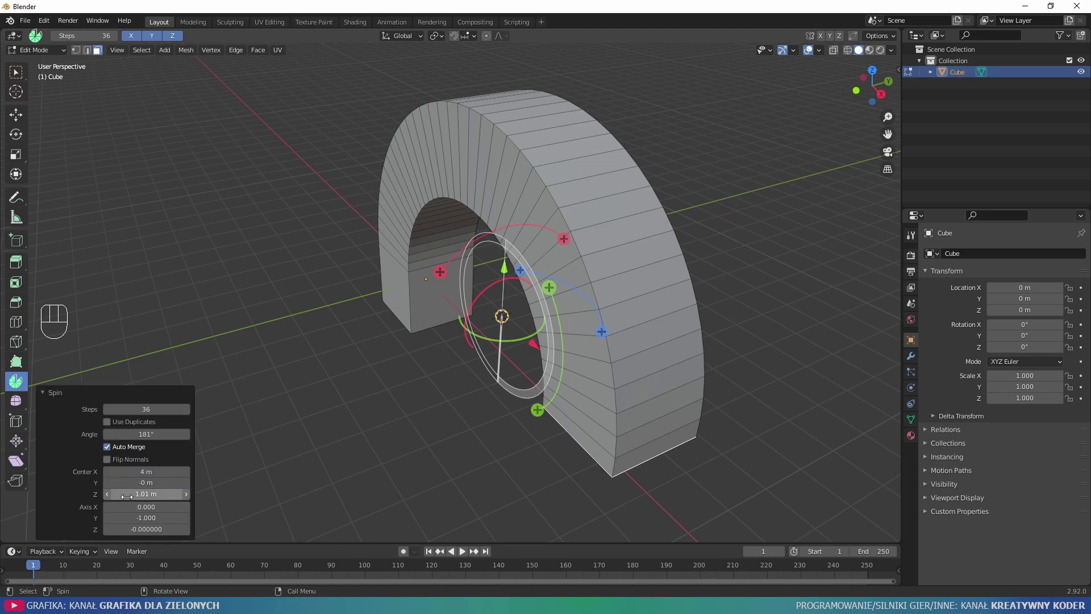
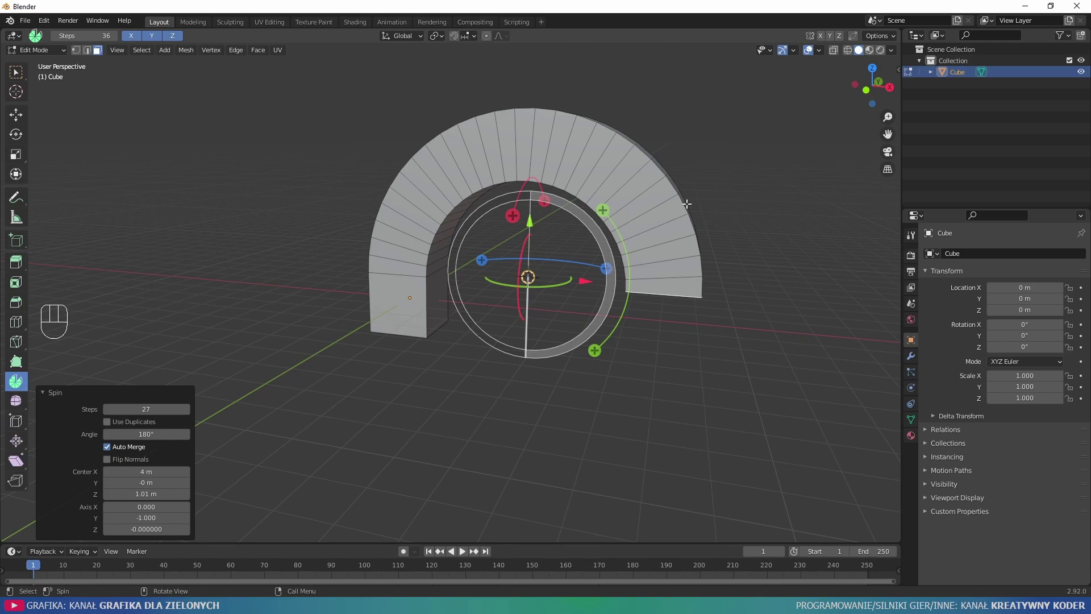
Toggle the Spin panel options, including Flip Normals, on and back off while facing the arch.
{"action": "left_click_drag", "start_coordinate": [608, 328], "coordinate": [648, 316]}
{"action": "left_click", "coordinate": [136, 447]}
{"action": "left_click", "coordinate": [137, 447]}
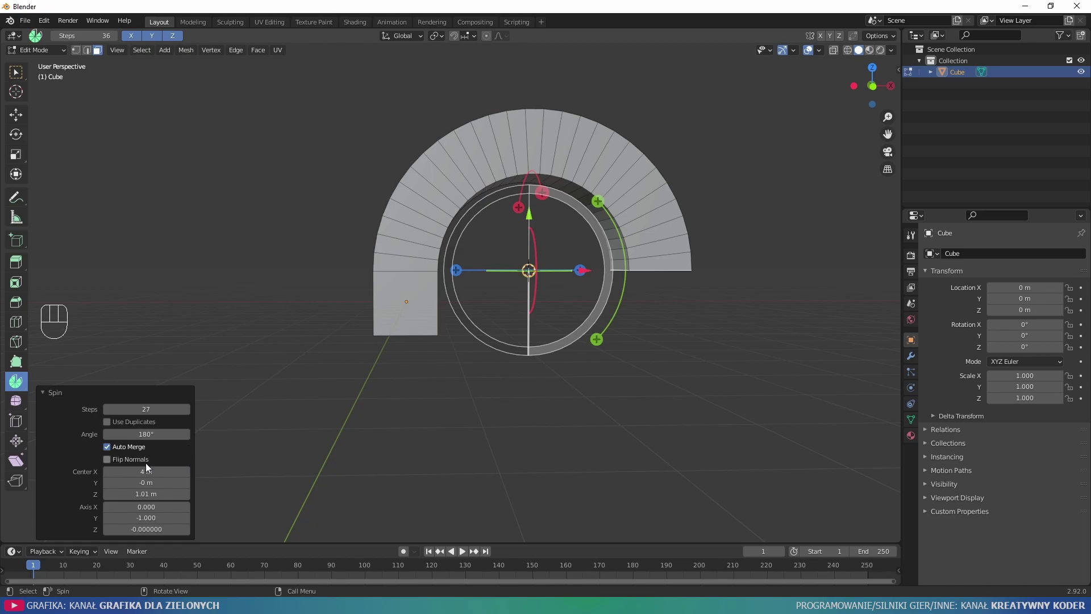
{"action": "left_click", "coordinate": [148, 466]}
{"action": "left_click", "coordinate": [149, 467]}
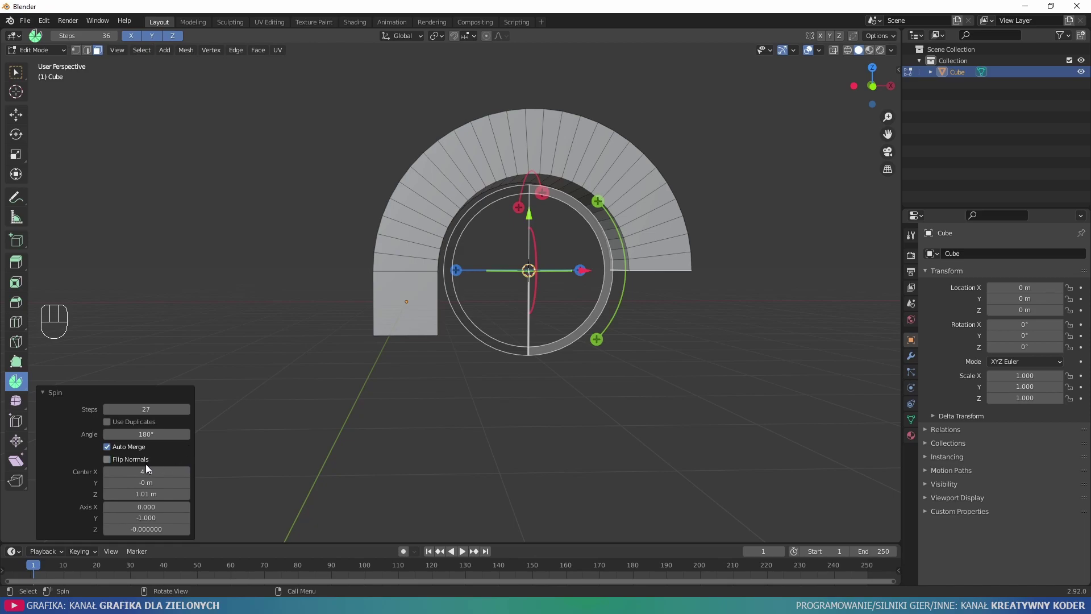
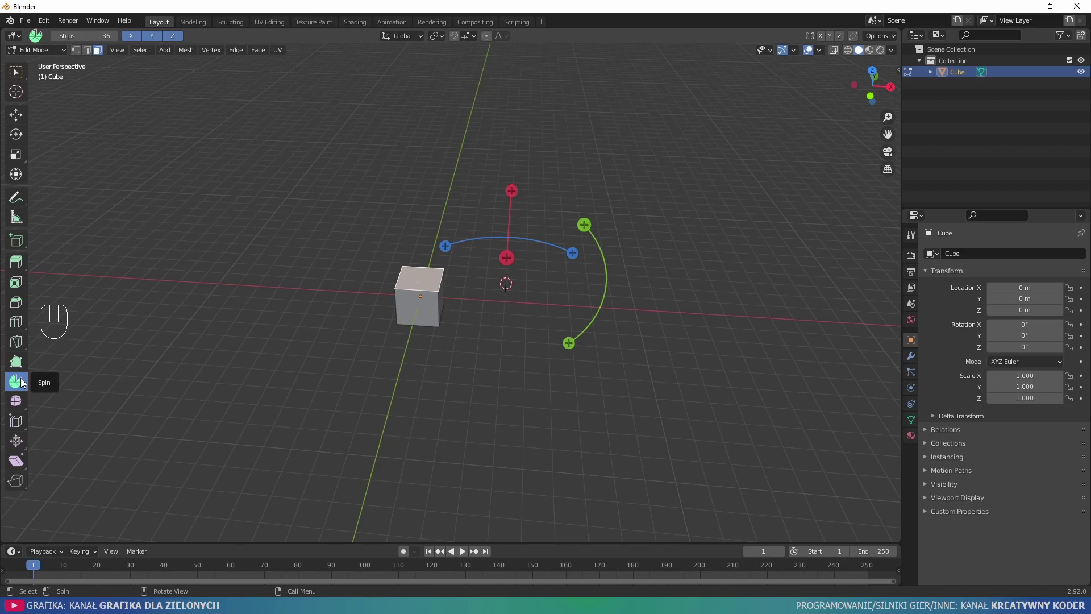
Re-pick the Spin tool and spin the cube into a new arch, viewed from the front.
{"action": "left_click_drag", "start_coordinate": [24, 382], "coordinate": [90, 401]}
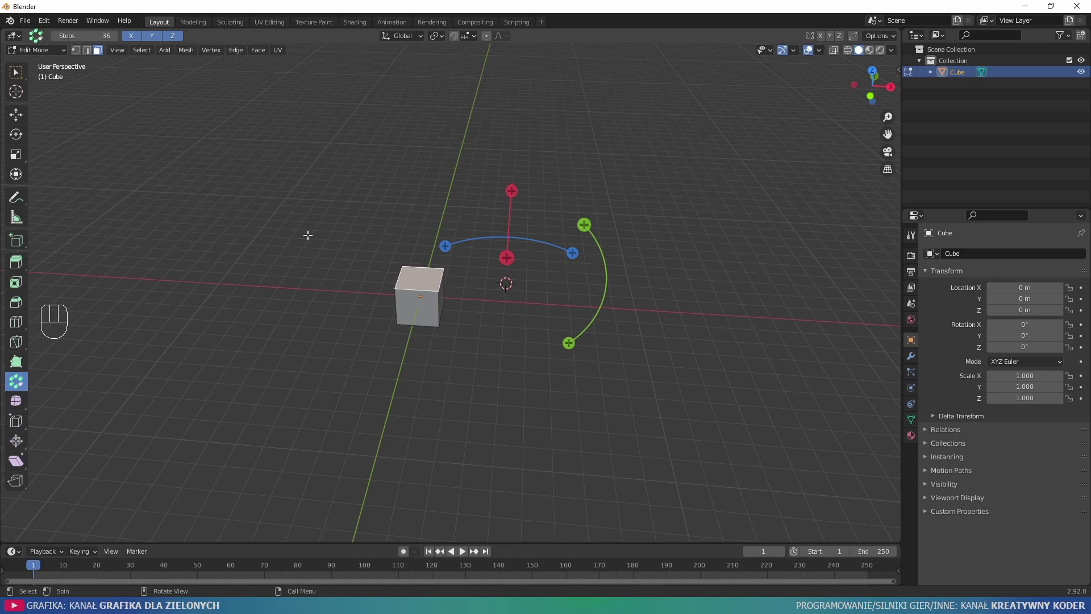
{"action": "left_click_drag", "start_coordinate": [342, 244], "coordinate": [345, 203]}
{"action": "key", "text": "KP_3"}
{"action": "key", "text": "KP_1"}
Adjust the spin to 36 duplicate slices over 180 degrees with the centre raised to about 1 m on Z.
{"action": "left_click_drag", "start_coordinate": [461, 279], "coordinate": [721, 256]}
{"action": "left_click_drag", "start_coordinate": [691, 167], "coordinate": [588, 333]}
{"action": "left_click_drag", "start_coordinate": [643, 278], "coordinate": [631, 295]}
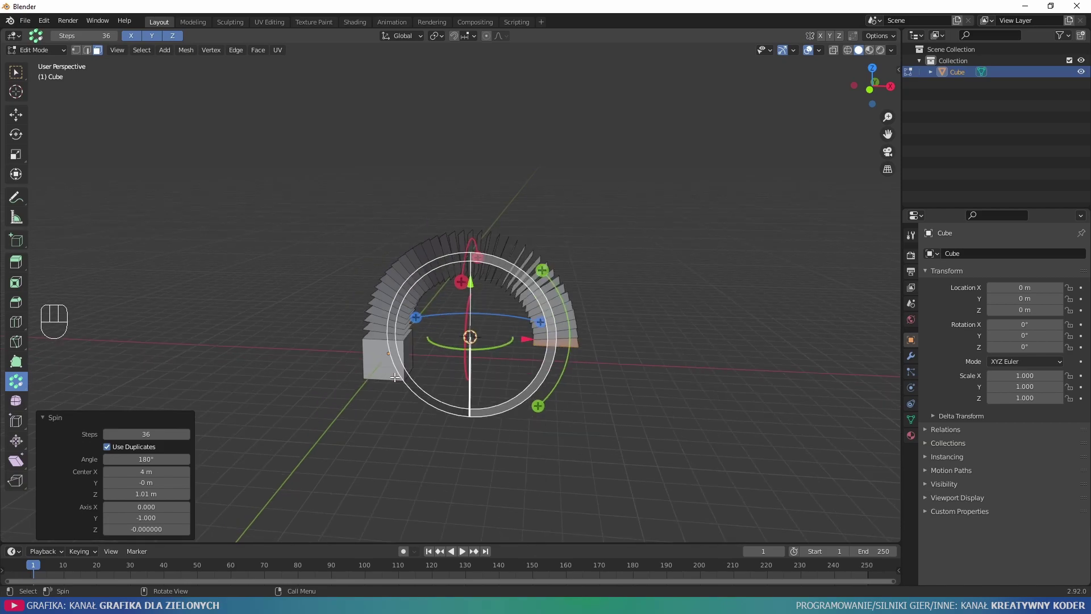
Spin duplicate copies around the X axis at about -293 degrees, forming an overlapping ring.
{"action": "key", "text": "3"}
{"action": "left_click", "coordinate": [387, 350]}
{"action": "left_click", "coordinate": [359, 380]}
{"action": "left_click_drag", "start_coordinate": [395, 353], "coordinate": [416, 339]}
{"action": "key", "text": "l"}
{"action": "key", "text": "l"}
{"action": "key", "text": "a"}
{"action": "left_click_drag", "start_coordinate": [463, 266], "coordinate": [553, 268]}
Inspect the duplicated ring from several angles, leaving and re-entering Edit Mode.
{"action": "key", "text": "KP_1"}
{"action": "key", "text": "KP_3"}
{"action": "left_click_drag", "start_coordinate": [477, 244], "coordinate": [619, 273]}
{"action": "left_click_drag", "start_coordinate": [603, 265], "coordinate": [524, 202]}
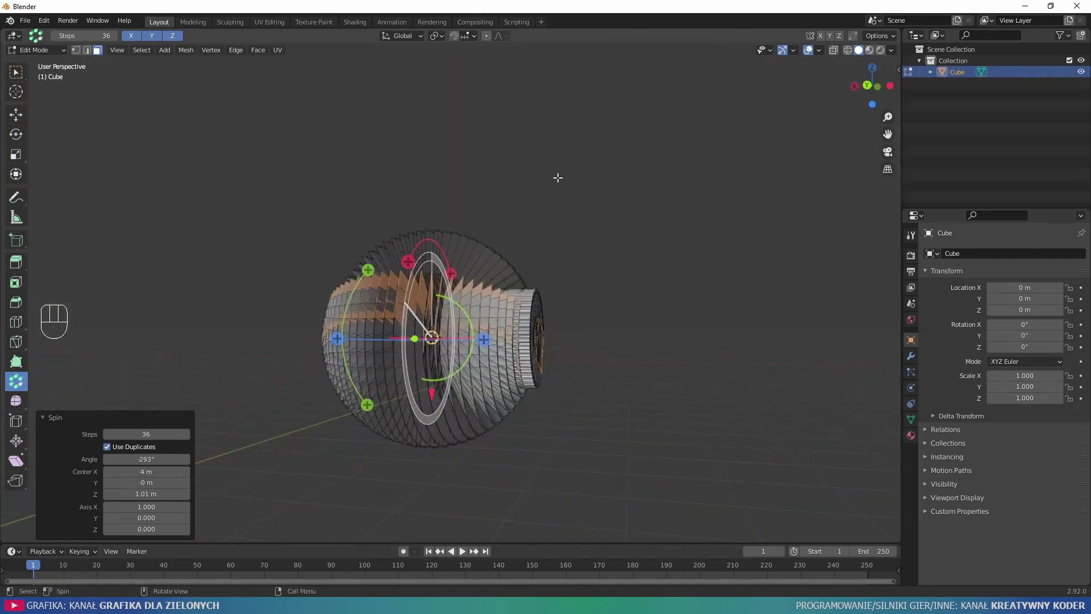
{"action": "left_click", "coordinate": [560, 177]}
{"action": "key", "text": "Tab"}
{"action": "left_click_drag", "start_coordinate": [618, 270], "coordinate": [528, 166]}
{"action": "left_click_drag", "start_coordinate": [541, 269], "coordinate": [605, 302]}
{"action": "left_click_drag", "start_coordinate": [580, 231], "coordinate": [507, 354]}
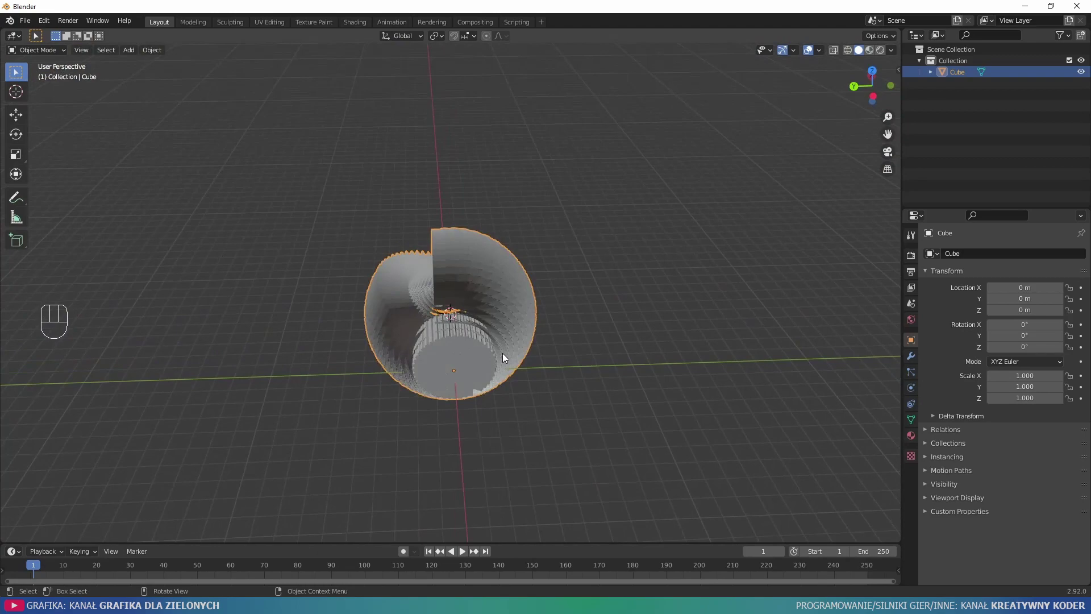
Undo the spin back to a narrow stack of slices with Spin ready in Edit Mode.
{"action": "key", "text": "ctrl+z"}
{"action": "key", "text": "ctrl+z"}
{"action": "key", "text": "ctrl+z"}
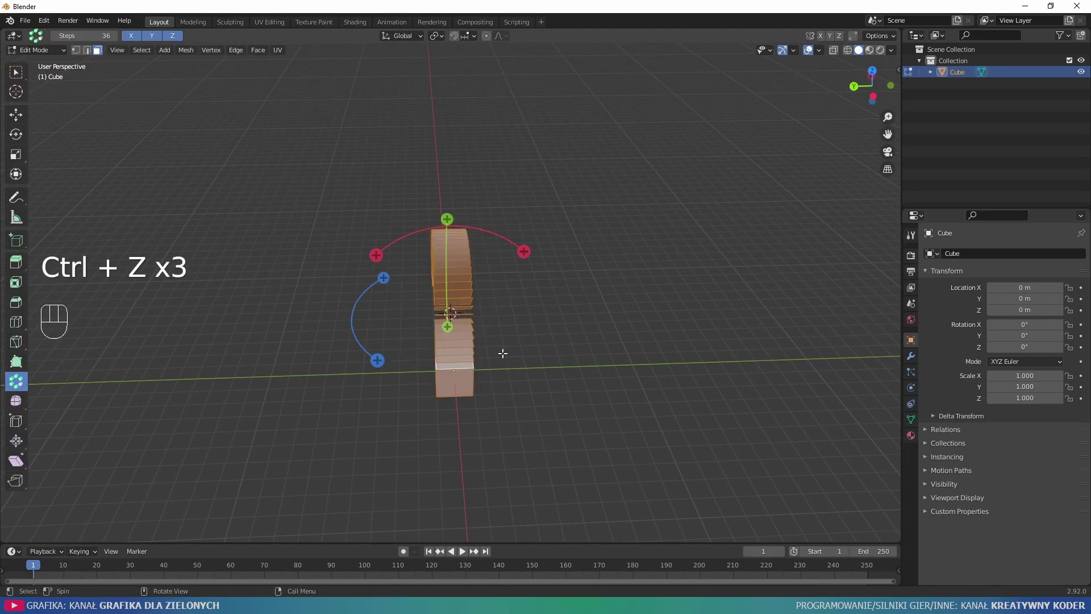